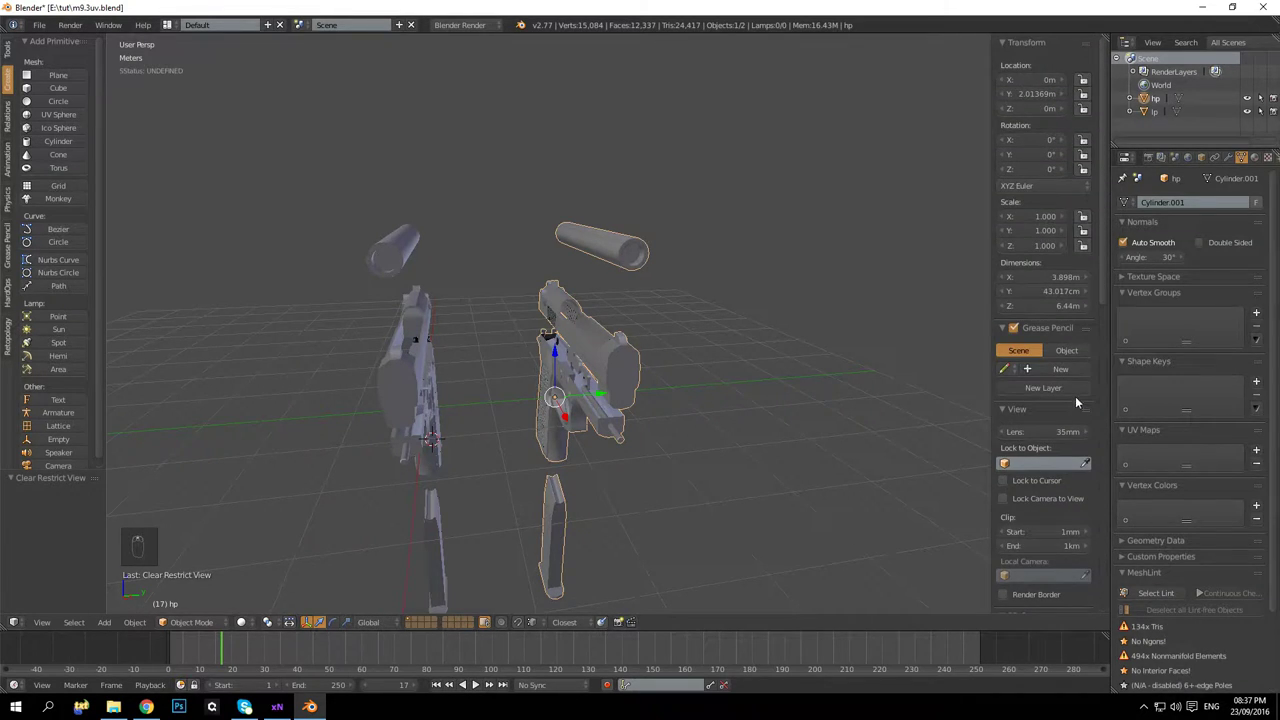
# Move the pistol mesh geometry slightly along Y in Edit Mode and return to Object Mode
pyautogui.moveTo(642, 276); pyautogui.dragTo(640, 253)
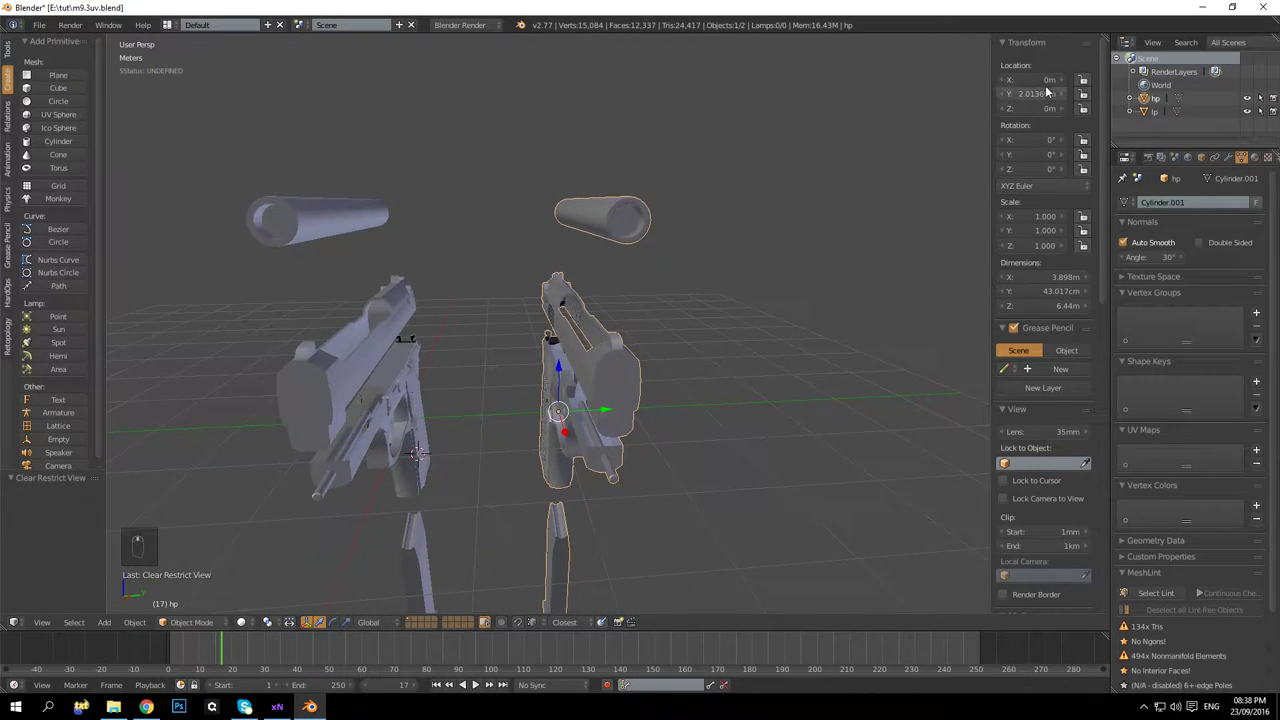
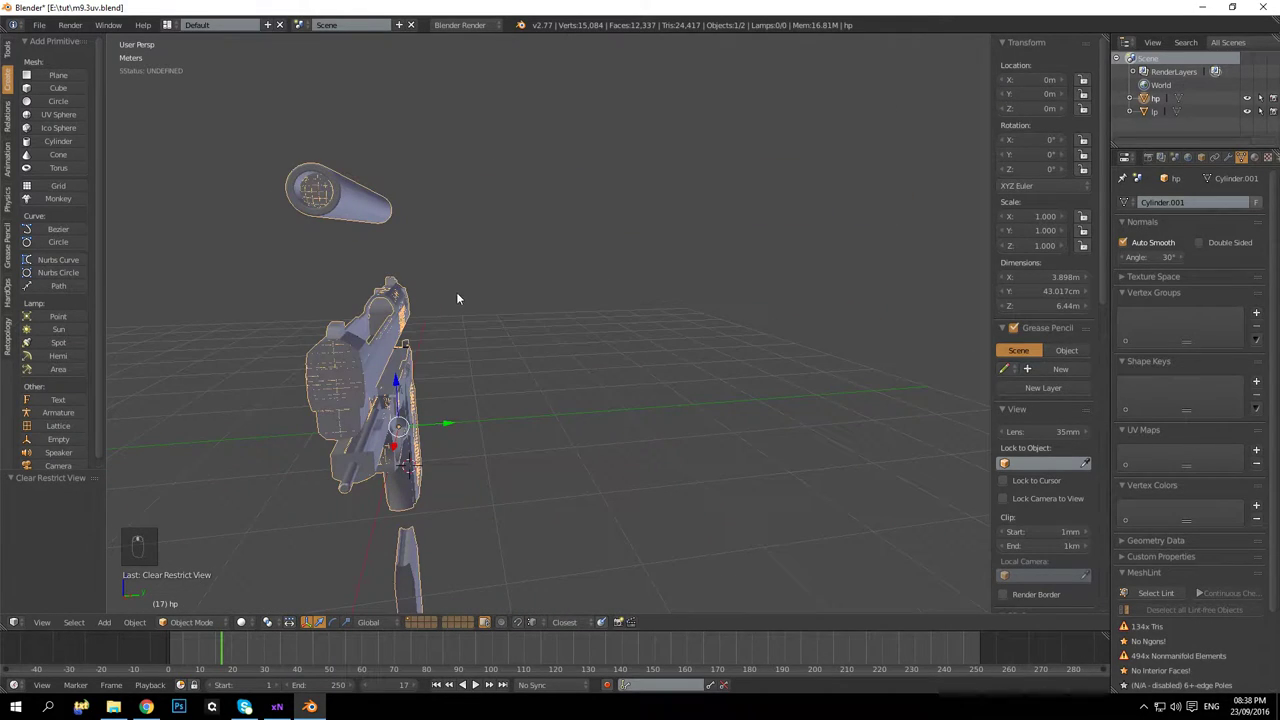
pyautogui.press('ctrl+z')
pyautogui.press('Tab')
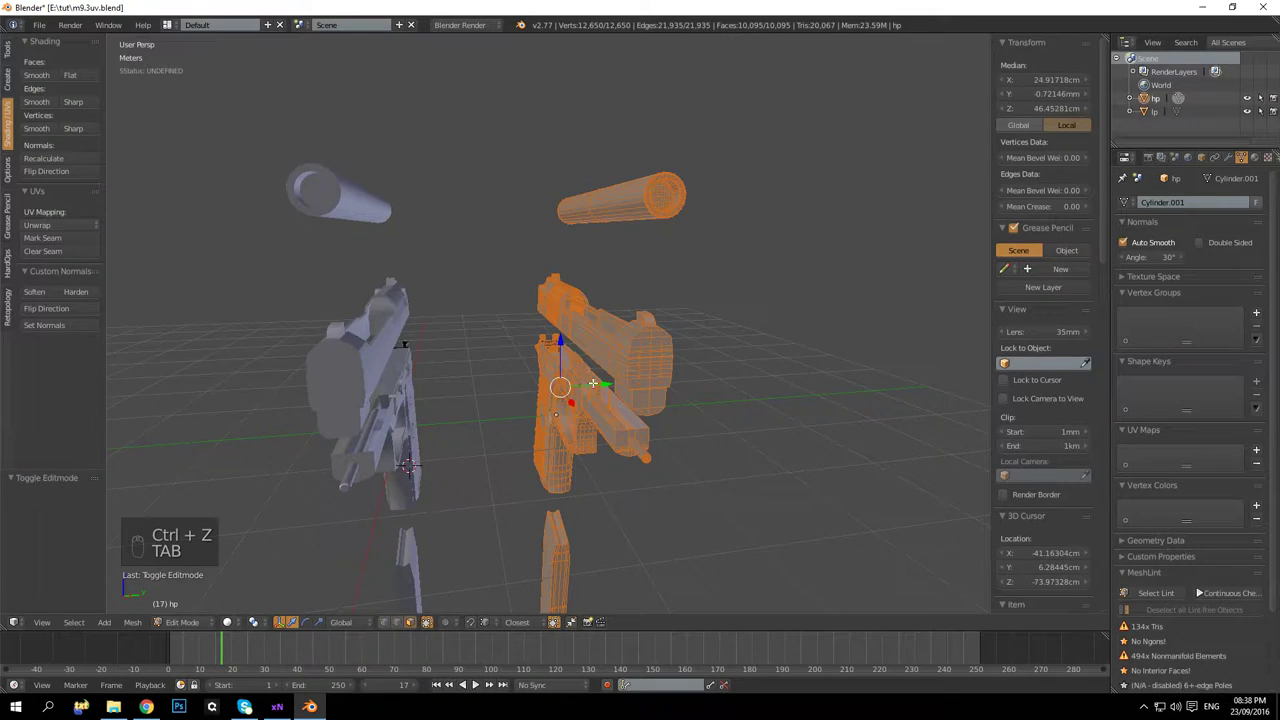
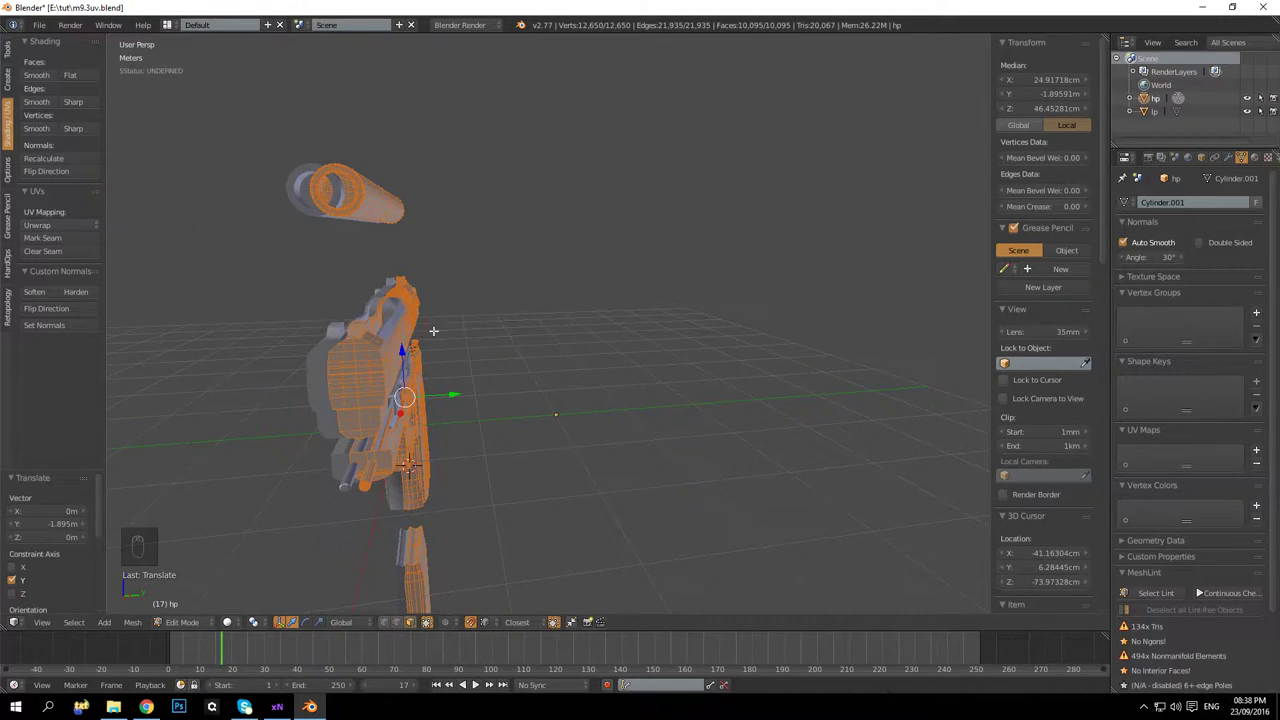
pyautogui.press('ctrl+z')
pyautogui.press('Tab')
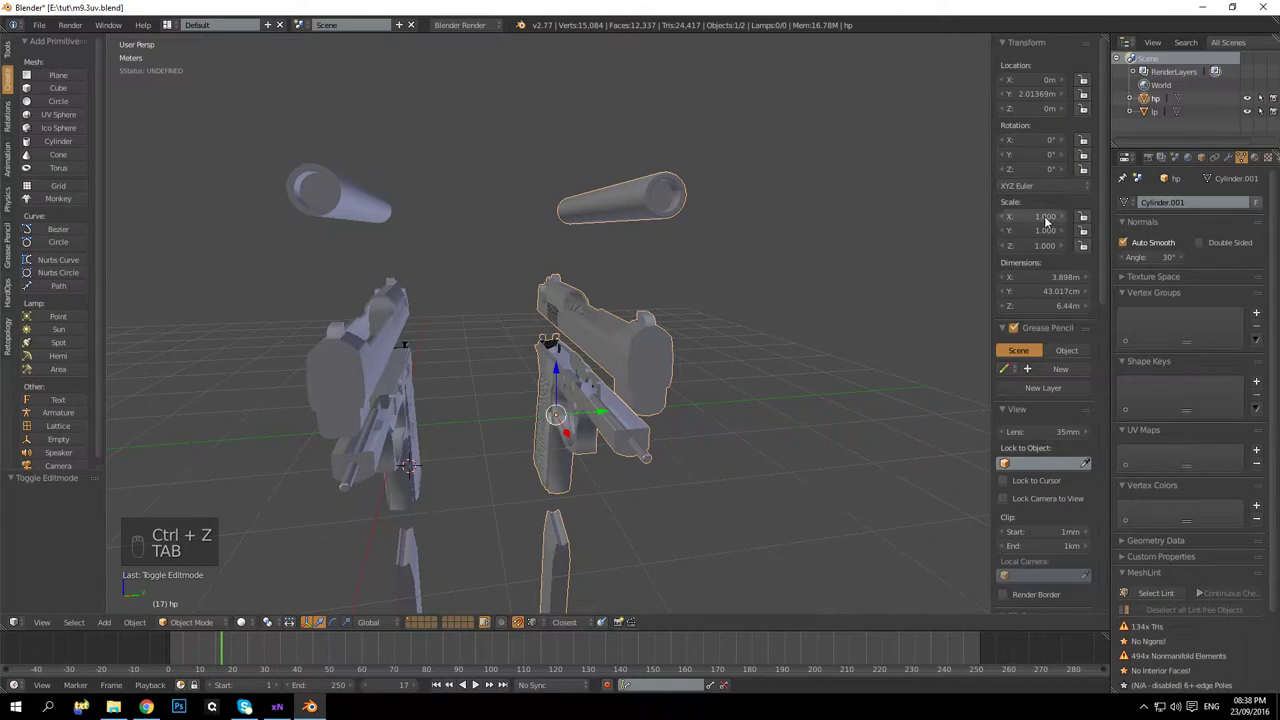
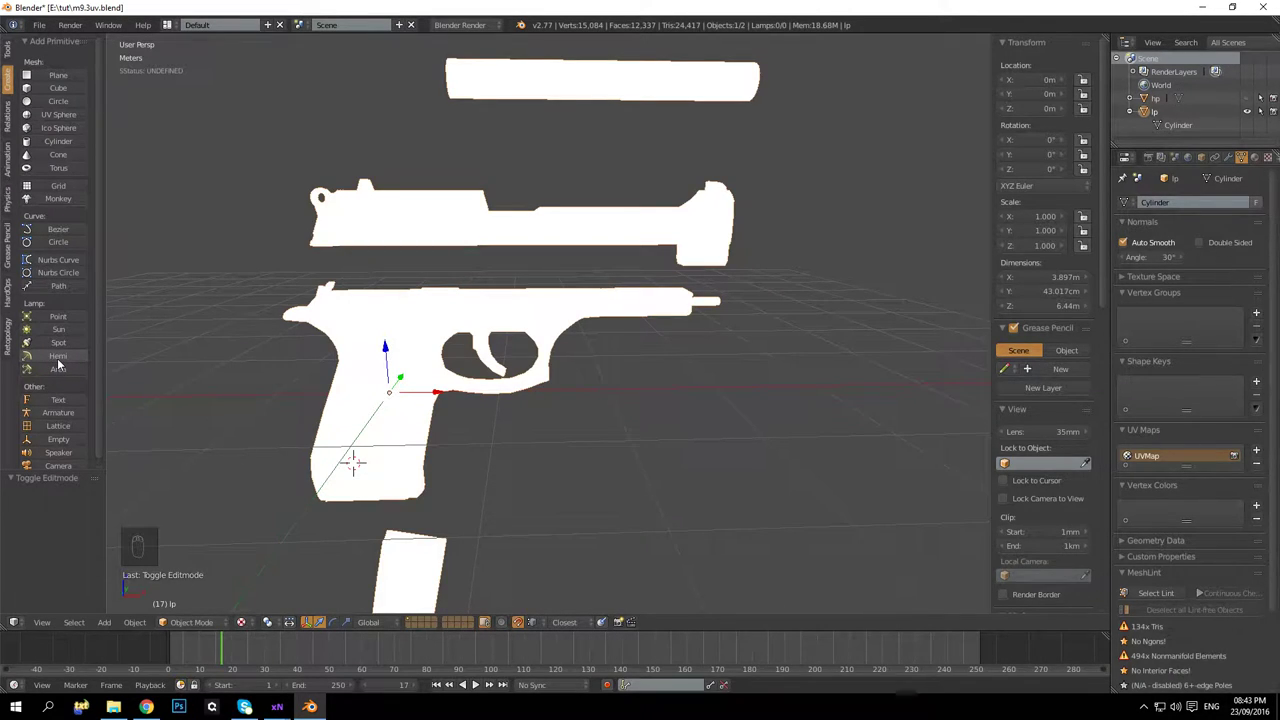
# Add a Hemi lamp and view the lit slide and frame up close
pyautogui.click(63, 361)
pyautogui.moveTo(546, 370); pyautogui.dragTo(623, 374)
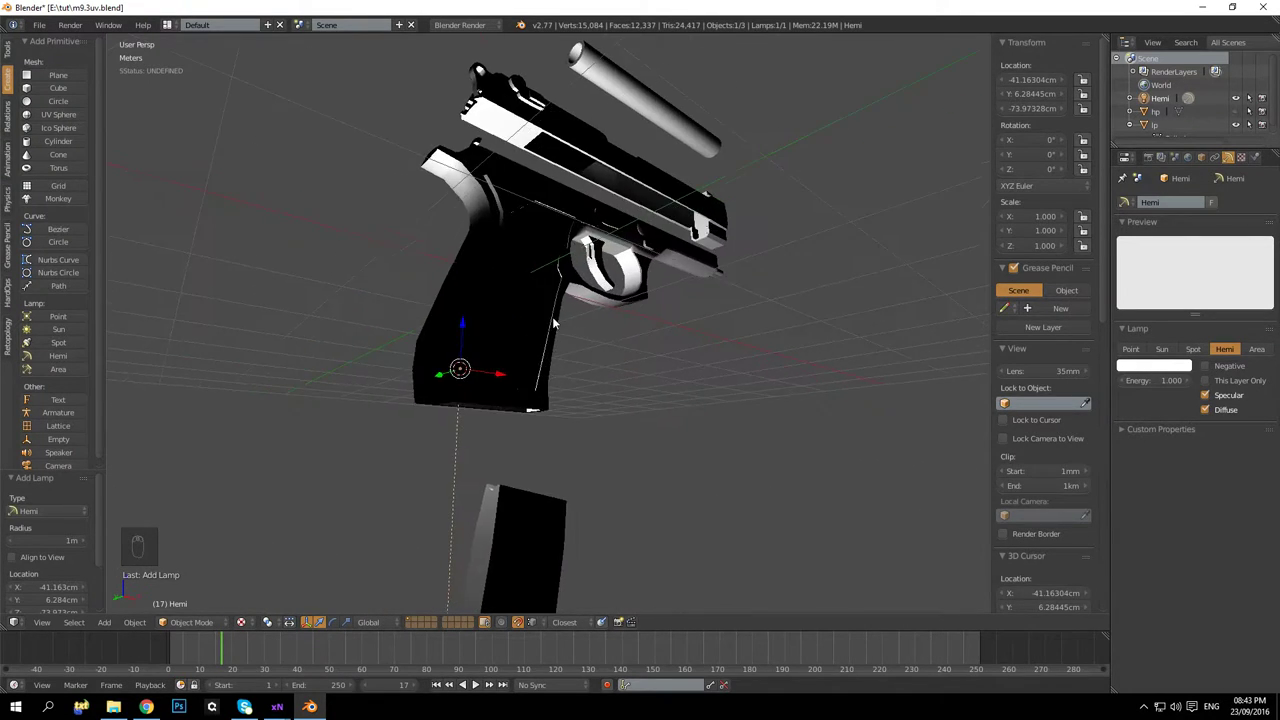
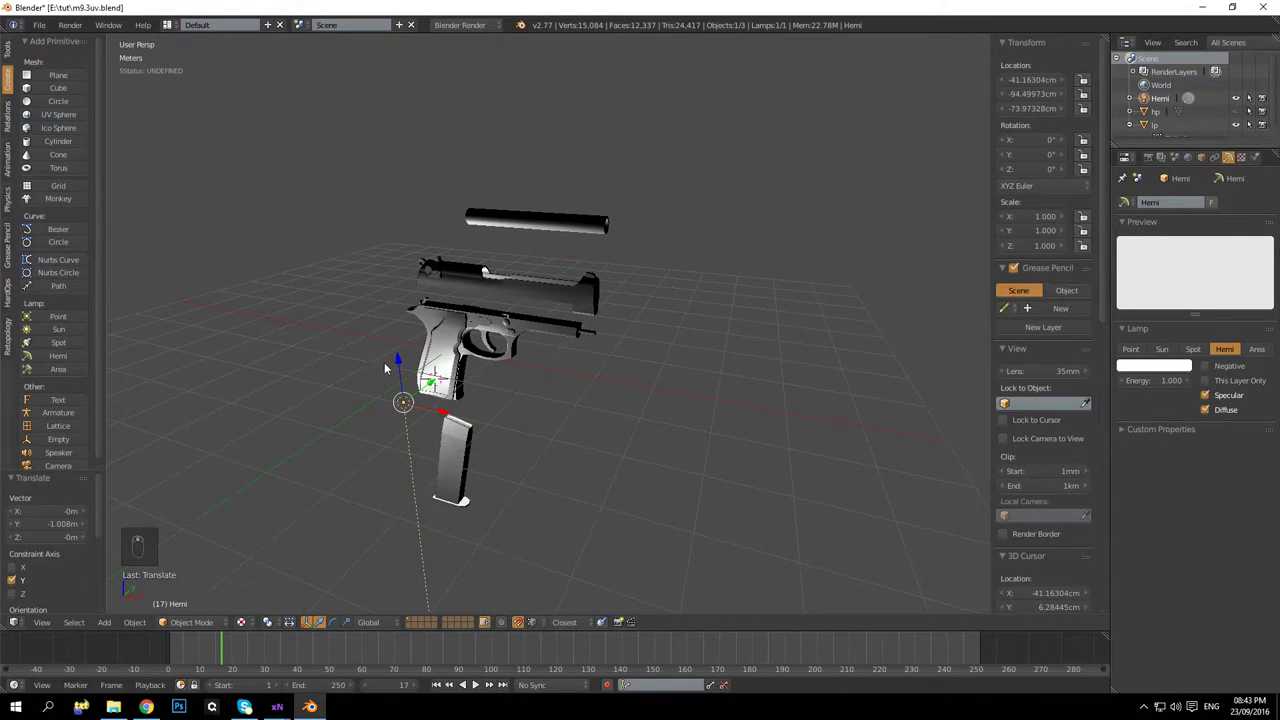
pyautogui.middleClick(299, 476)
pyautogui.moveTo(249, 629); pyautogui.dragTo(273, 547)
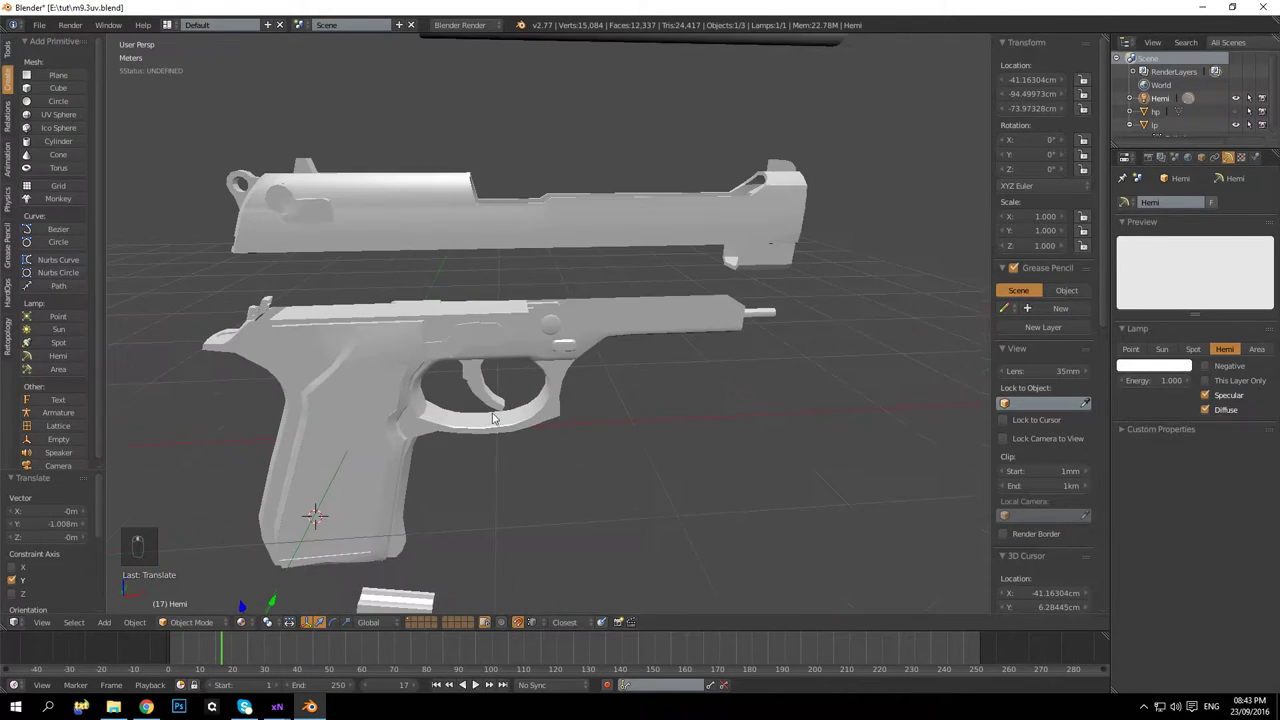
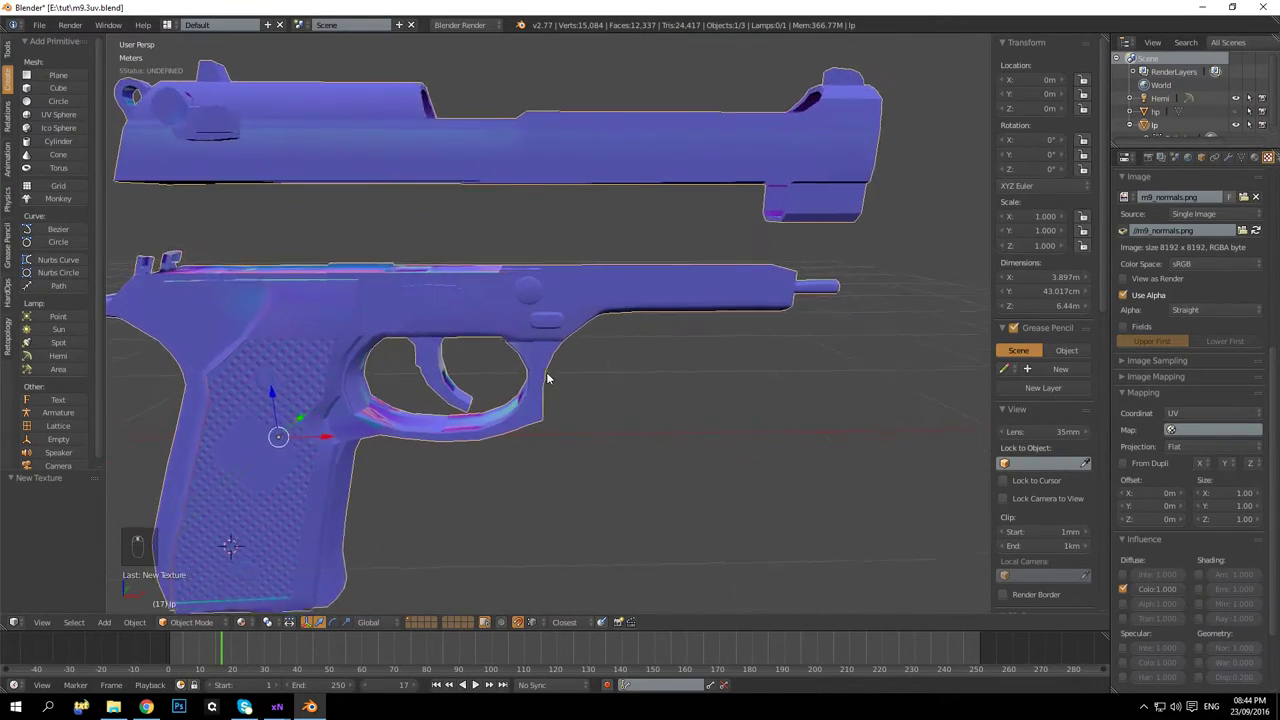
# Orbit and zoom in on the textured grip and trigger guard
pyautogui.moveTo(570, 348); pyautogui.dragTo(522, 372)
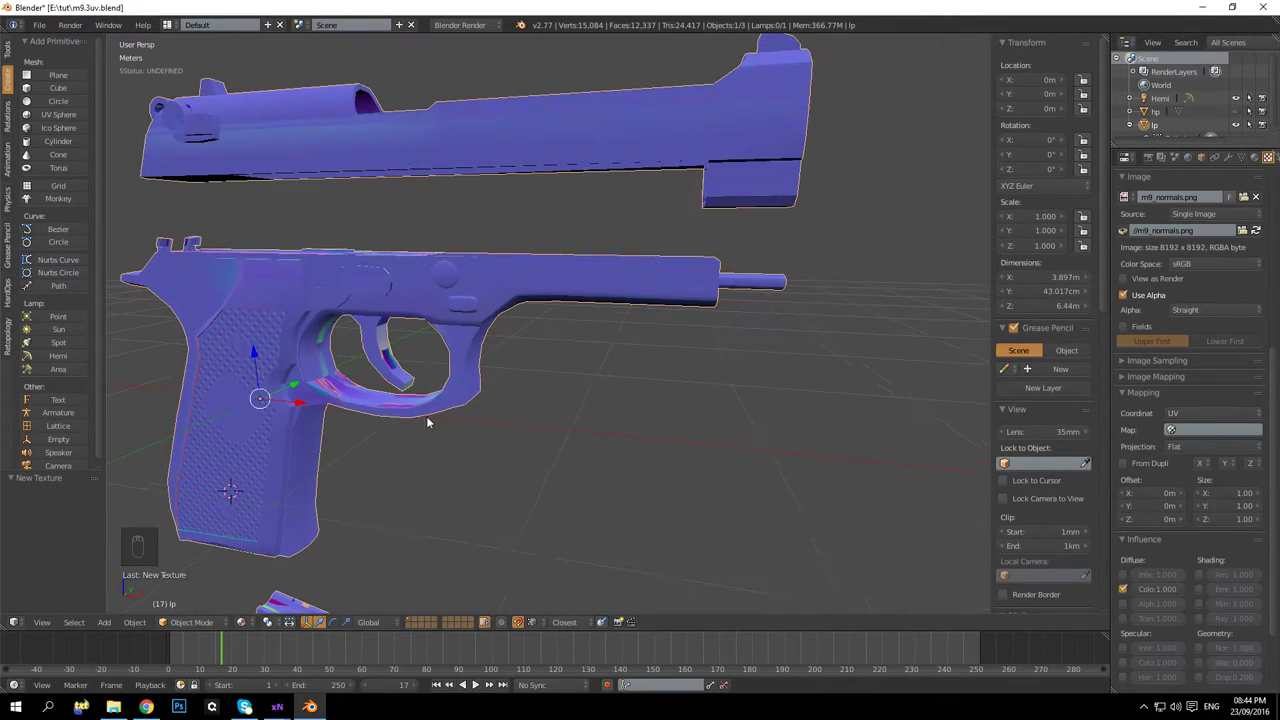
pyautogui.moveTo(444, 417); pyautogui.dragTo(647, 449)
# Orbit around the grip, slide underside and frame side to inspect the normal-map shading
pyautogui.moveTo(549, 321); pyautogui.dragTo(576, 380)
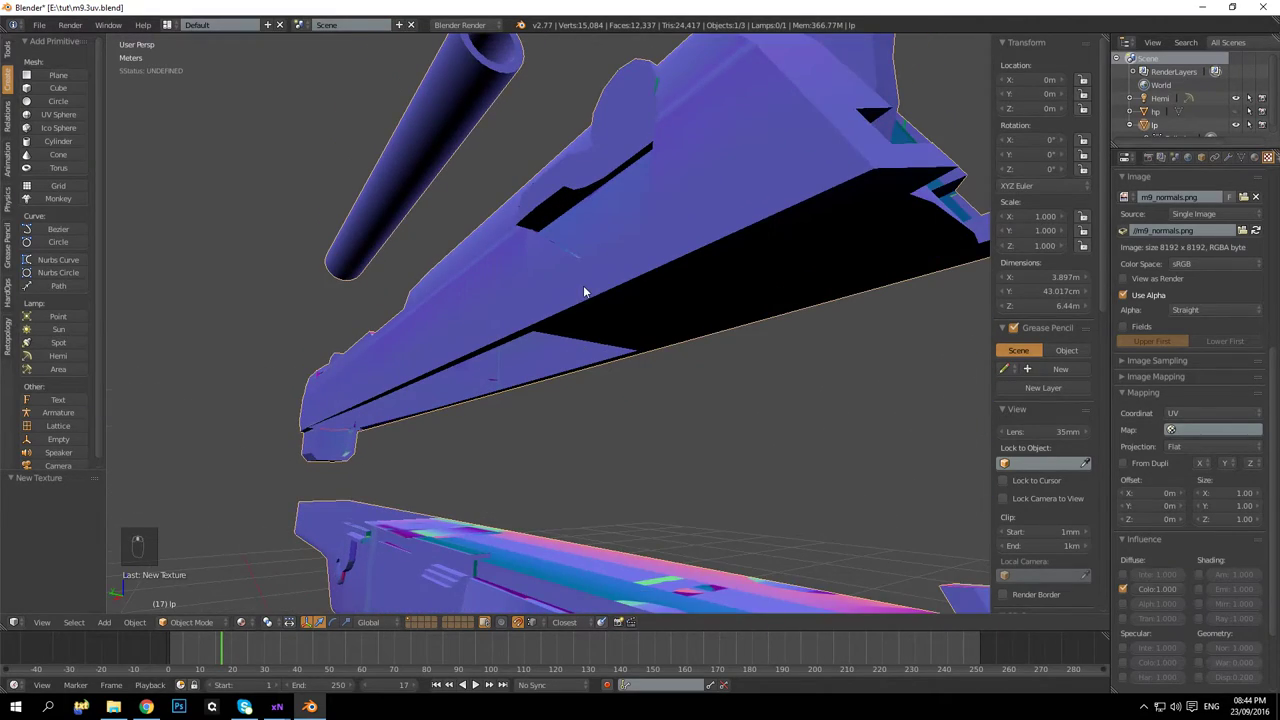
pyautogui.moveTo(699, 227); pyautogui.dragTo(511, 327)
pyautogui.moveTo(525, 355); pyautogui.dragTo(555, 457)
pyautogui.moveTo(590, 563); pyautogui.dragTo(621, 228)
pyautogui.moveTo(656, 243); pyautogui.dragTo(676, 264)
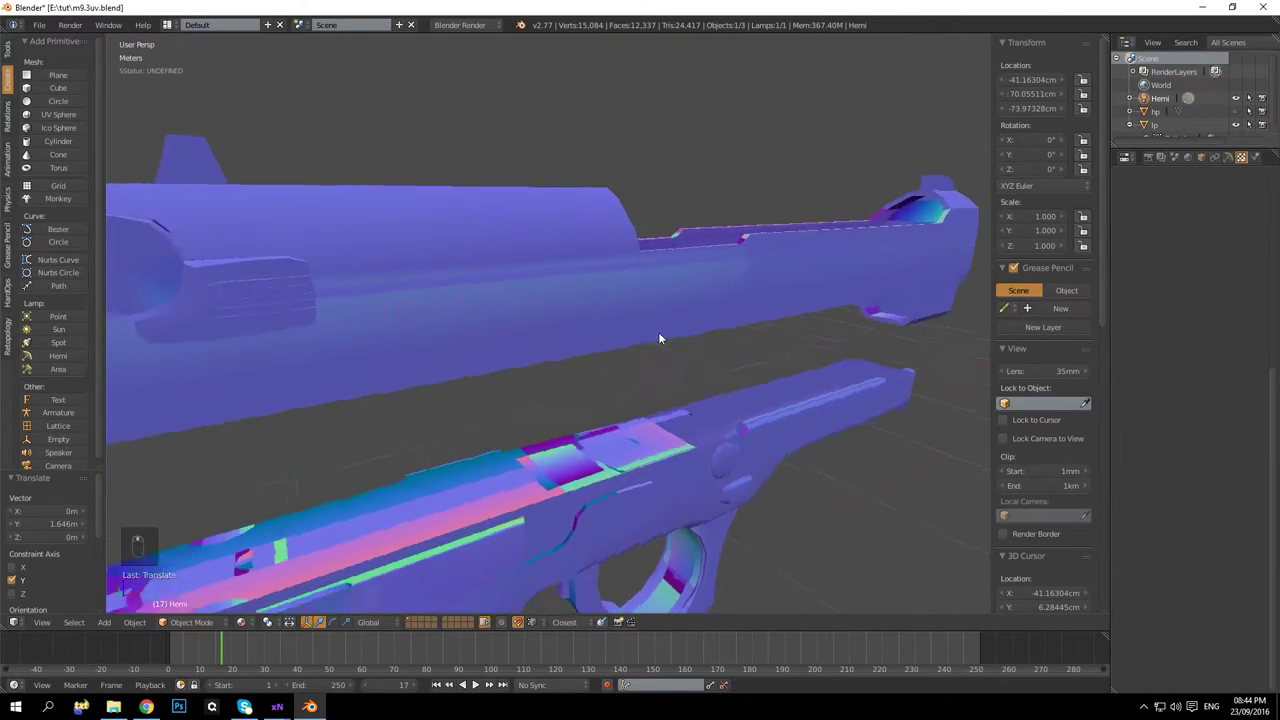
pyautogui.moveTo(563, 338); pyautogui.dragTo(598, 358)
pyautogui.moveTo(598, 358); pyautogui.dragTo(414, 236)
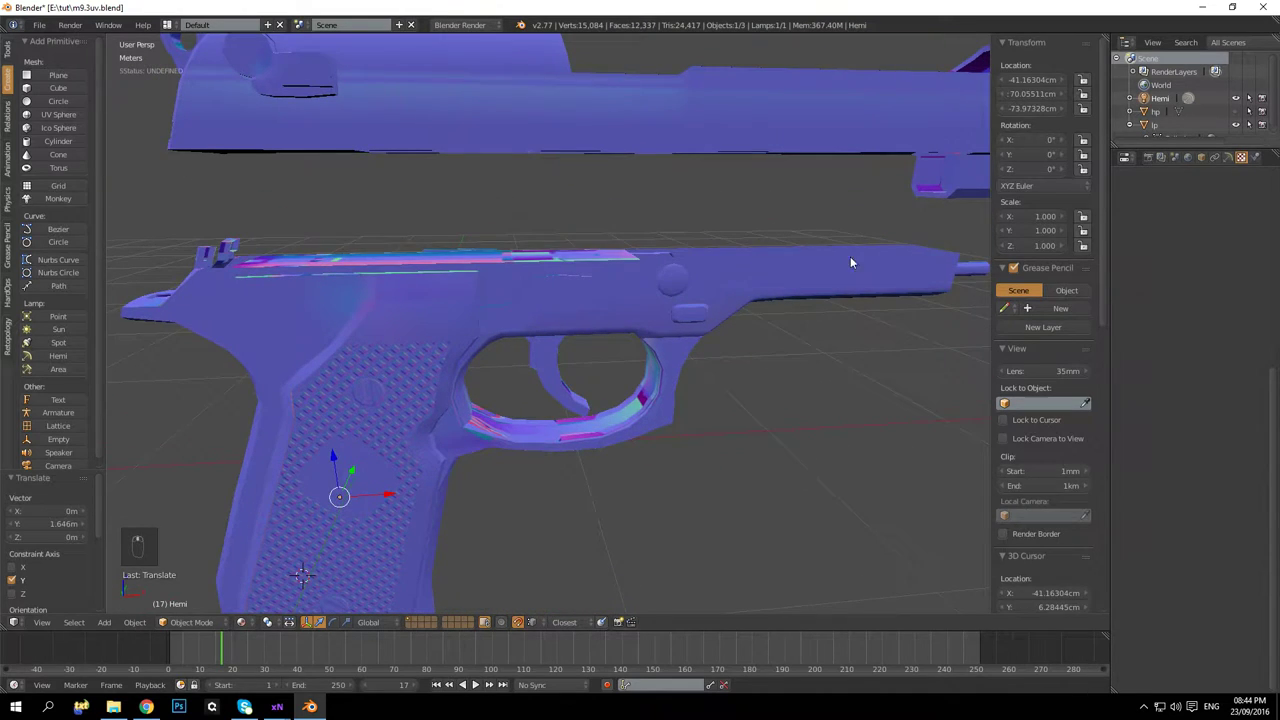
# Orbit to look at the frame from below and frame the whole pistol
pyautogui.moveTo(782, 283); pyautogui.dragTo(1153, 291)
pyautogui.moveTo(1153, 291); pyautogui.dragTo(749, 407)
pyautogui.middleClick(777, 401)
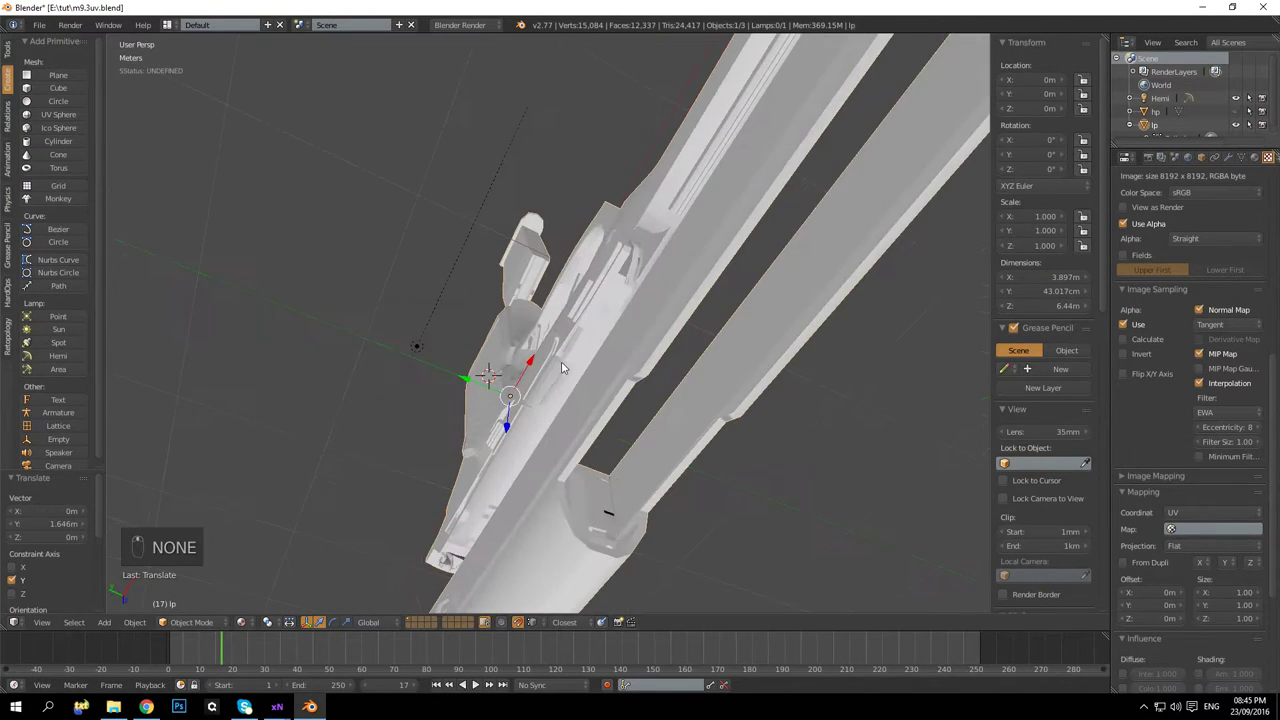
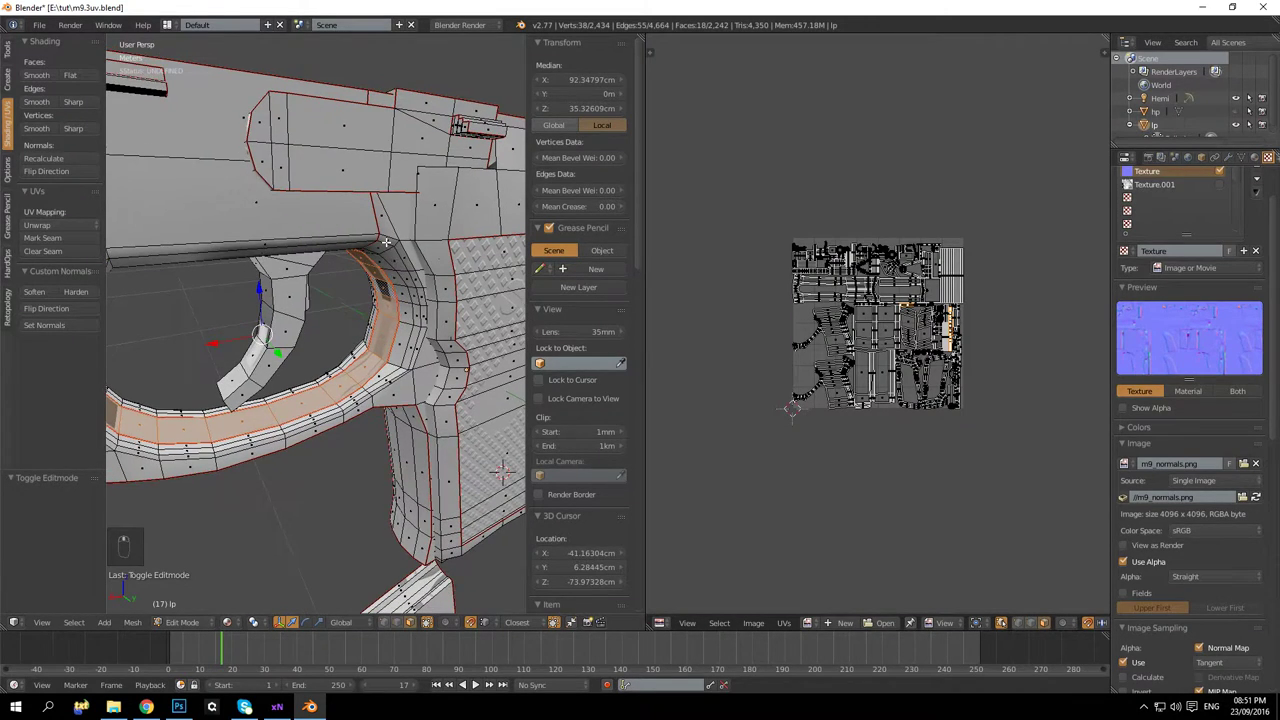
# Enlarge the UV layout to fill the UV/image editor
pyautogui.press('n')
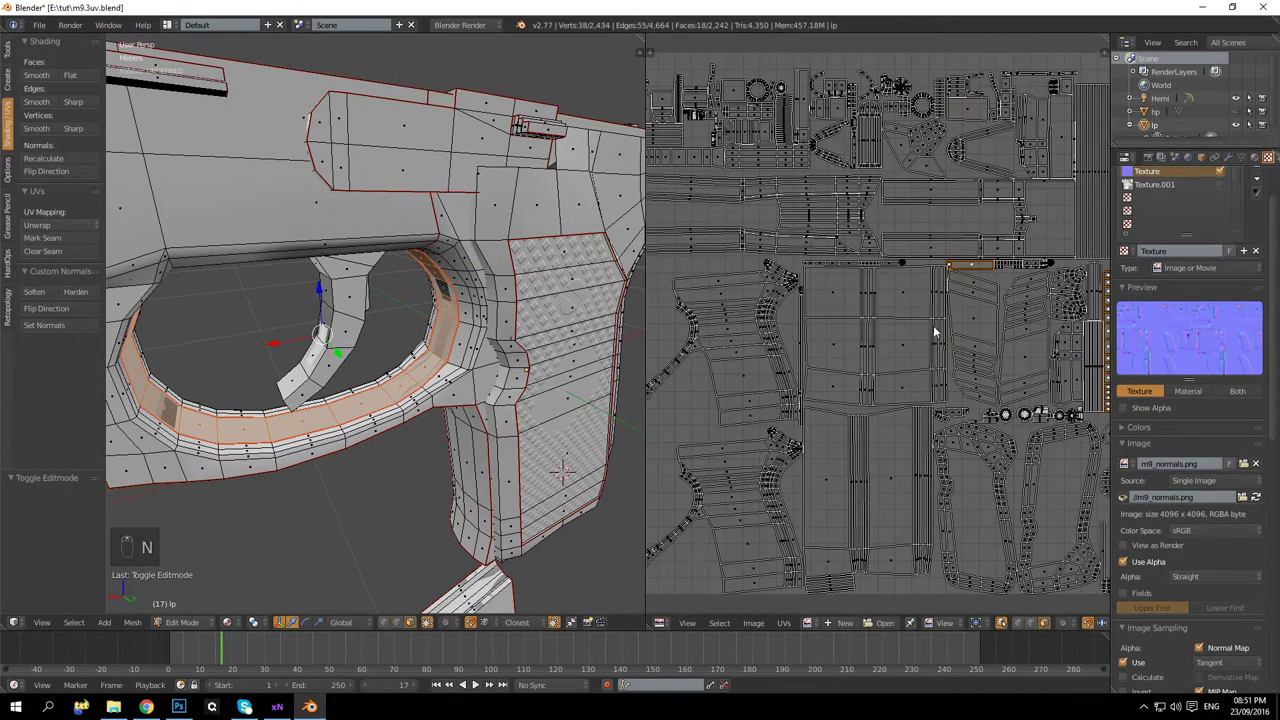
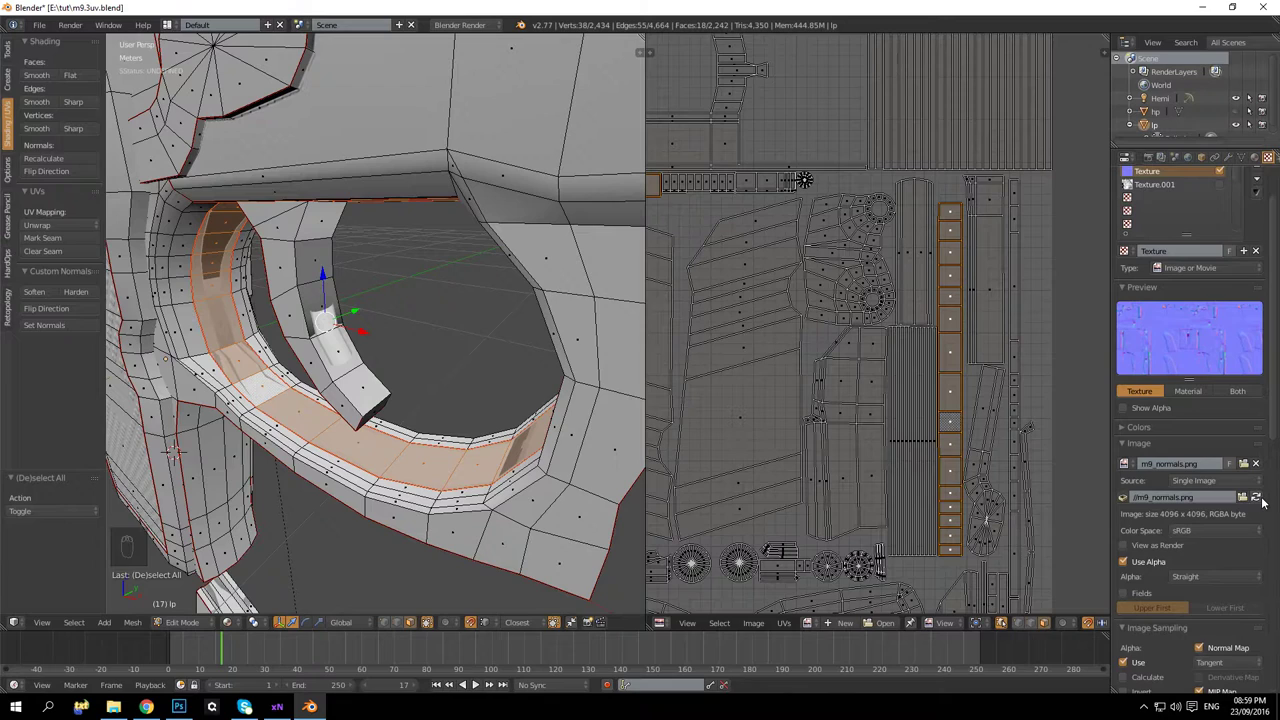
# Clear the face selection on the pistol model
pyautogui.press('a')
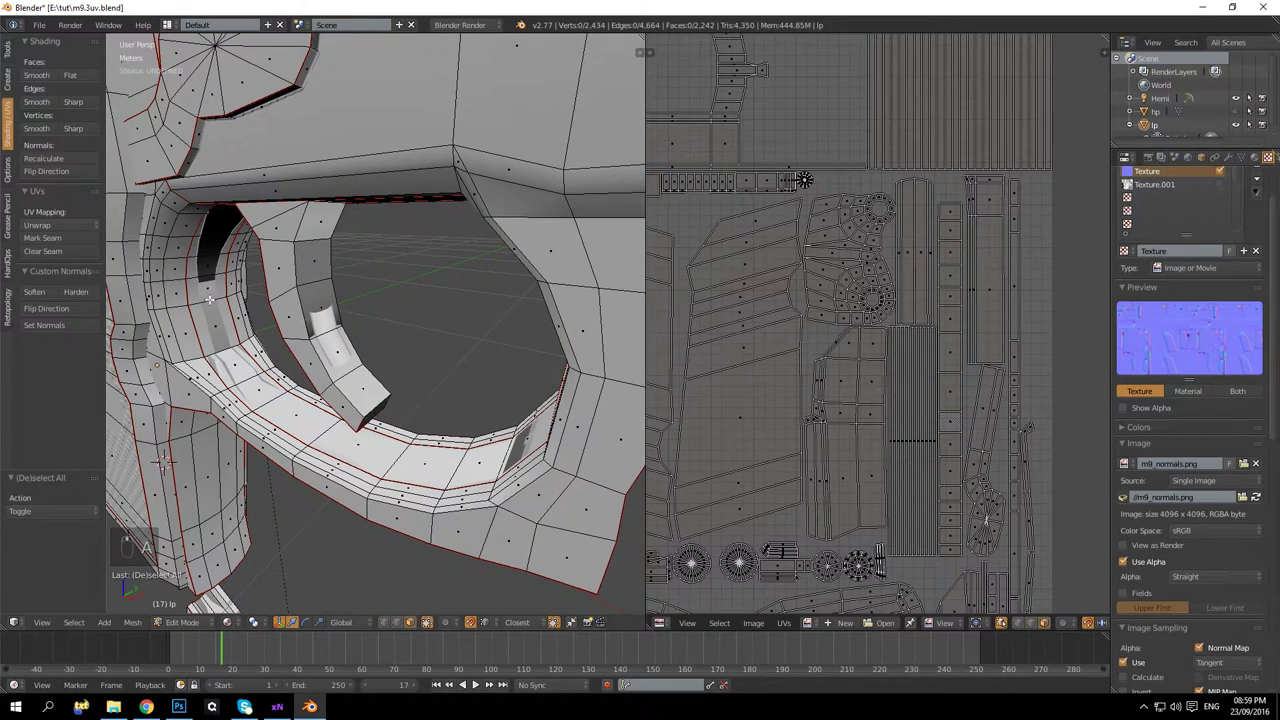
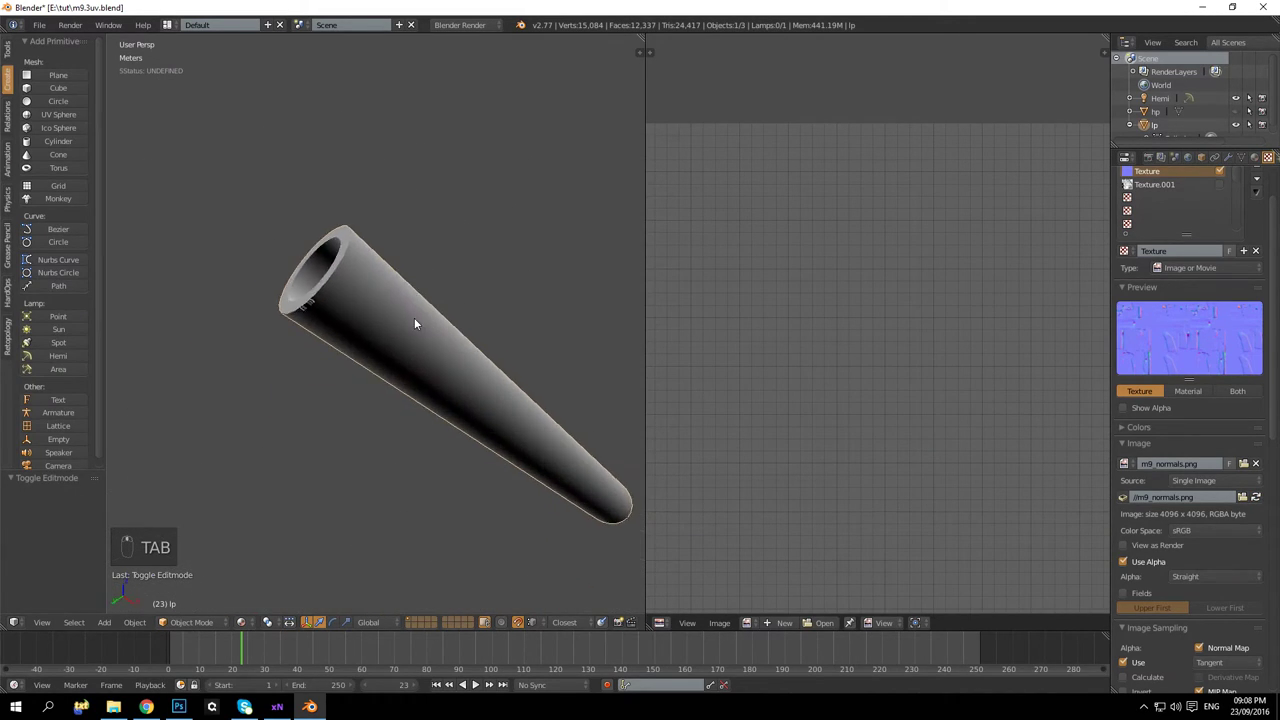
# Enter Edit Mode and frame the selected barrel tube rim faces
pyautogui.press('Tab')
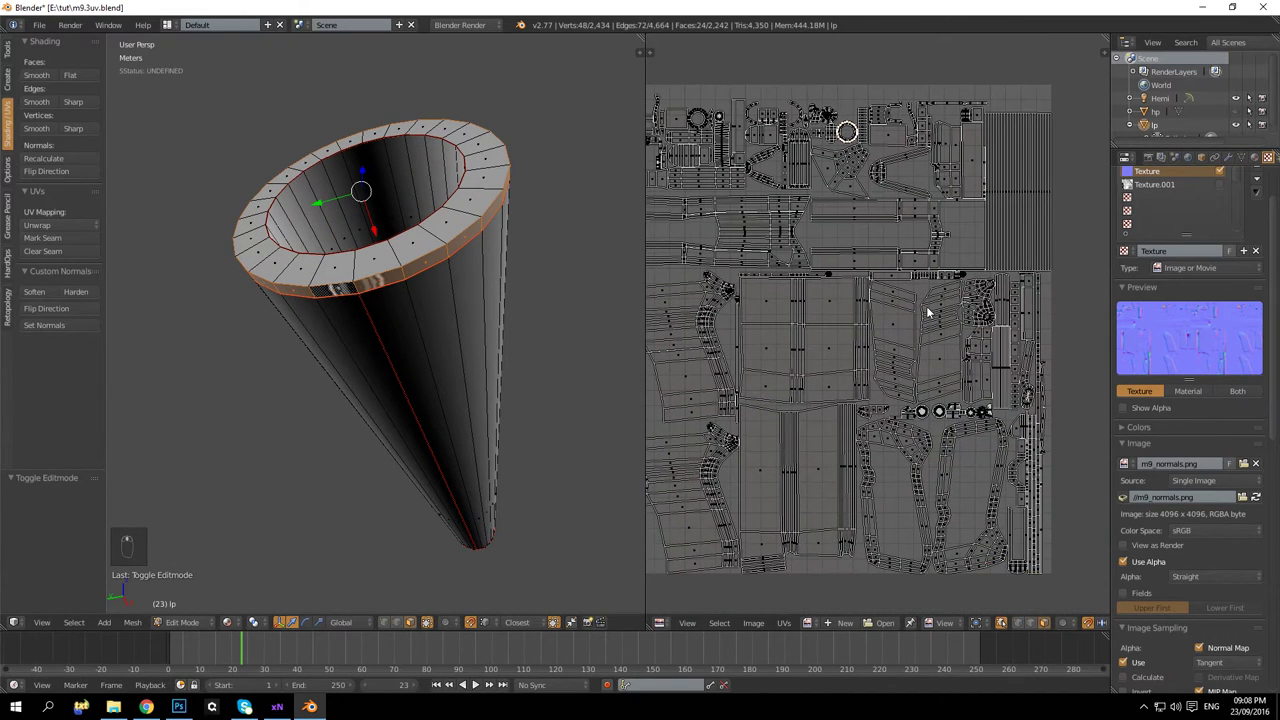
pyautogui.press('KP_Decimal')
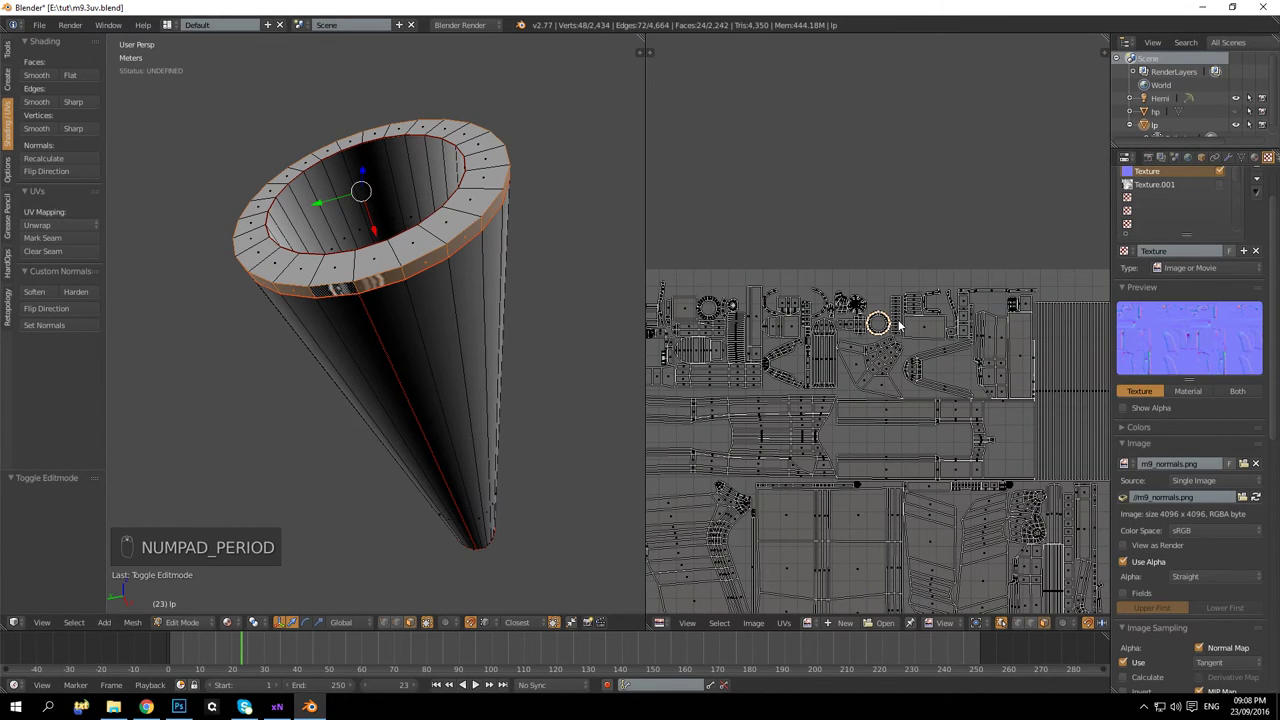
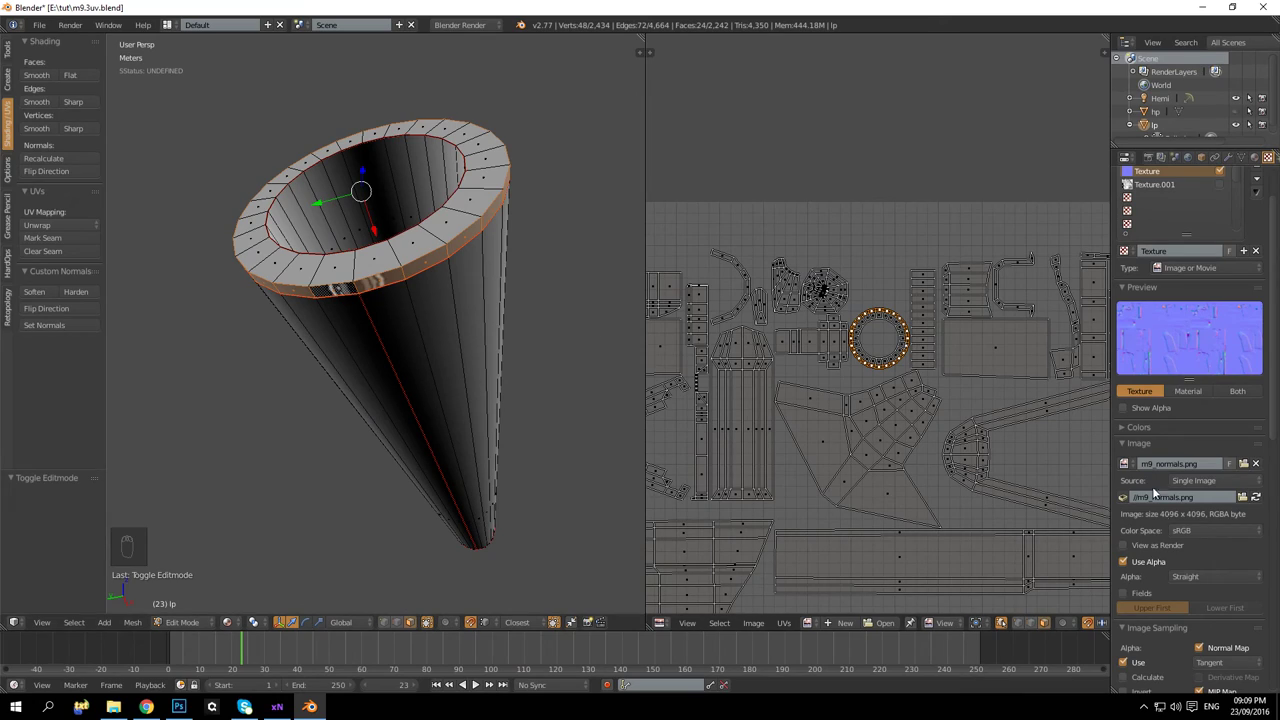
# Reload the edited m9_normals.png image in the Texture properties
pyautogui.click(1265, 497)
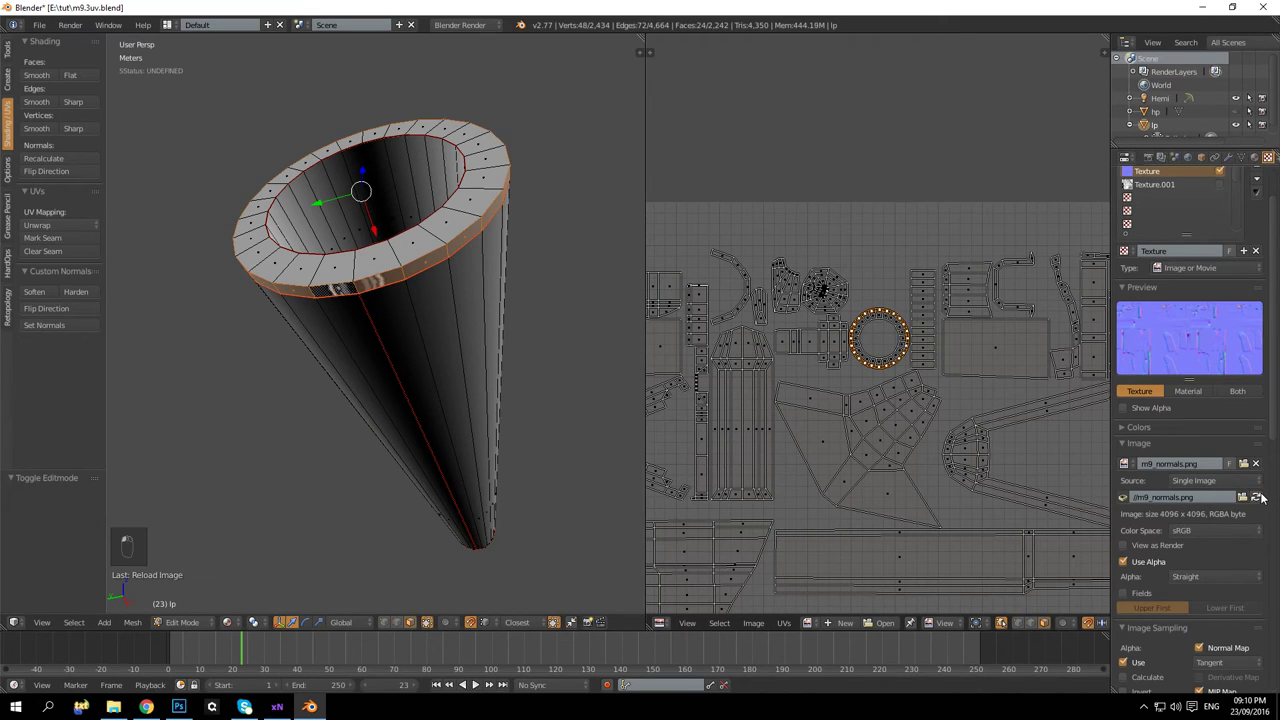
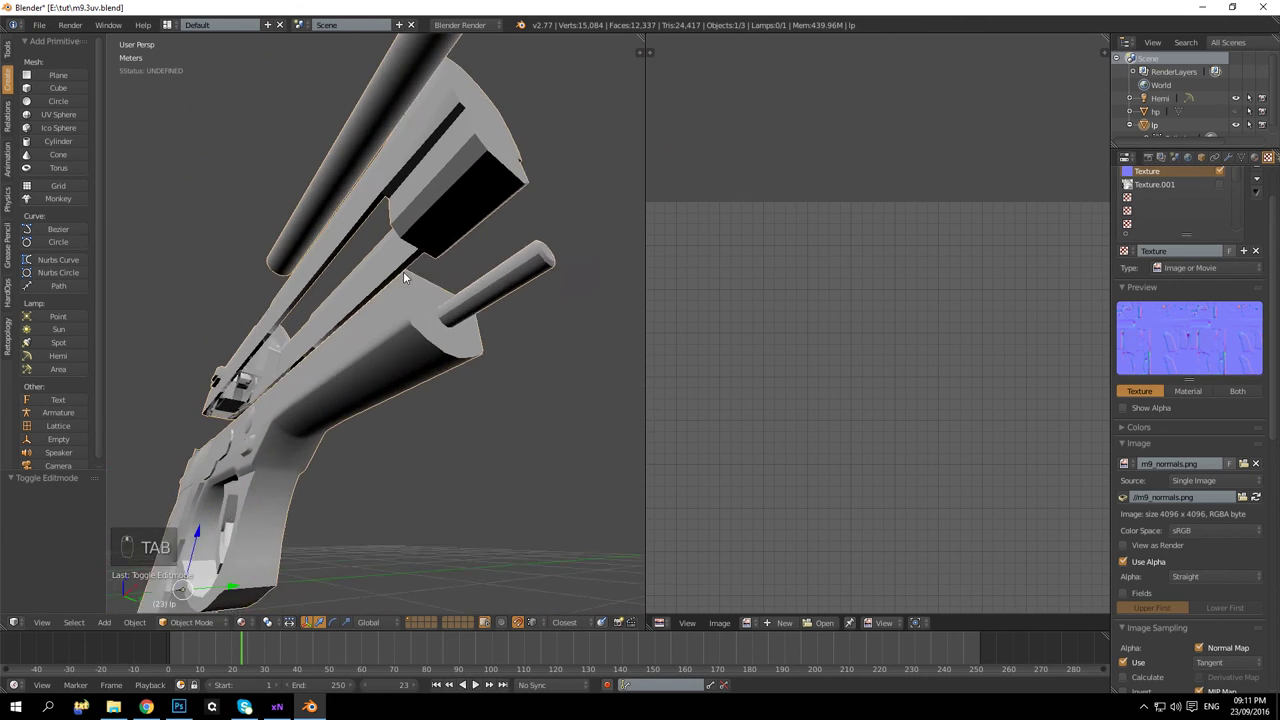
pyautogui.moveTo(288, 382); pyautogui.dragTo(336, 311)
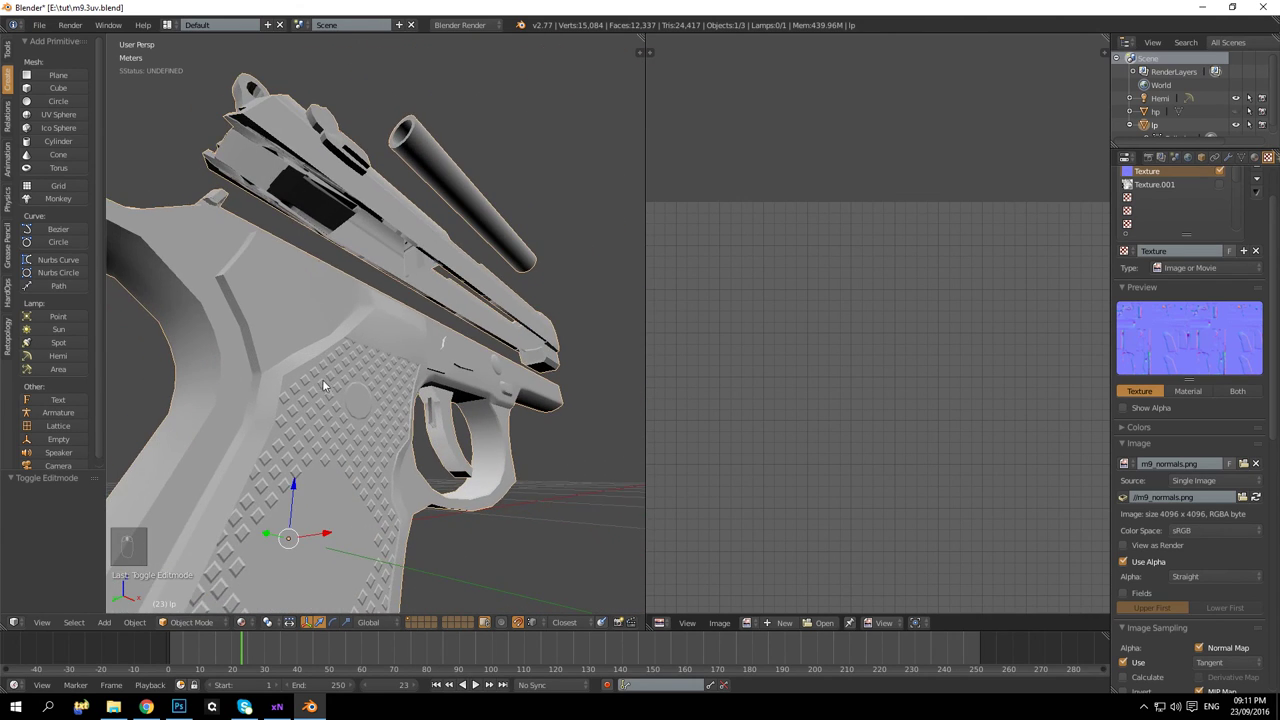
pyautogui.moveTo(378, 379); pyautogui.dragTo(411, 387)
pyautogui.moveTo(411, 387); pyautogui.dragTo(368, 285)
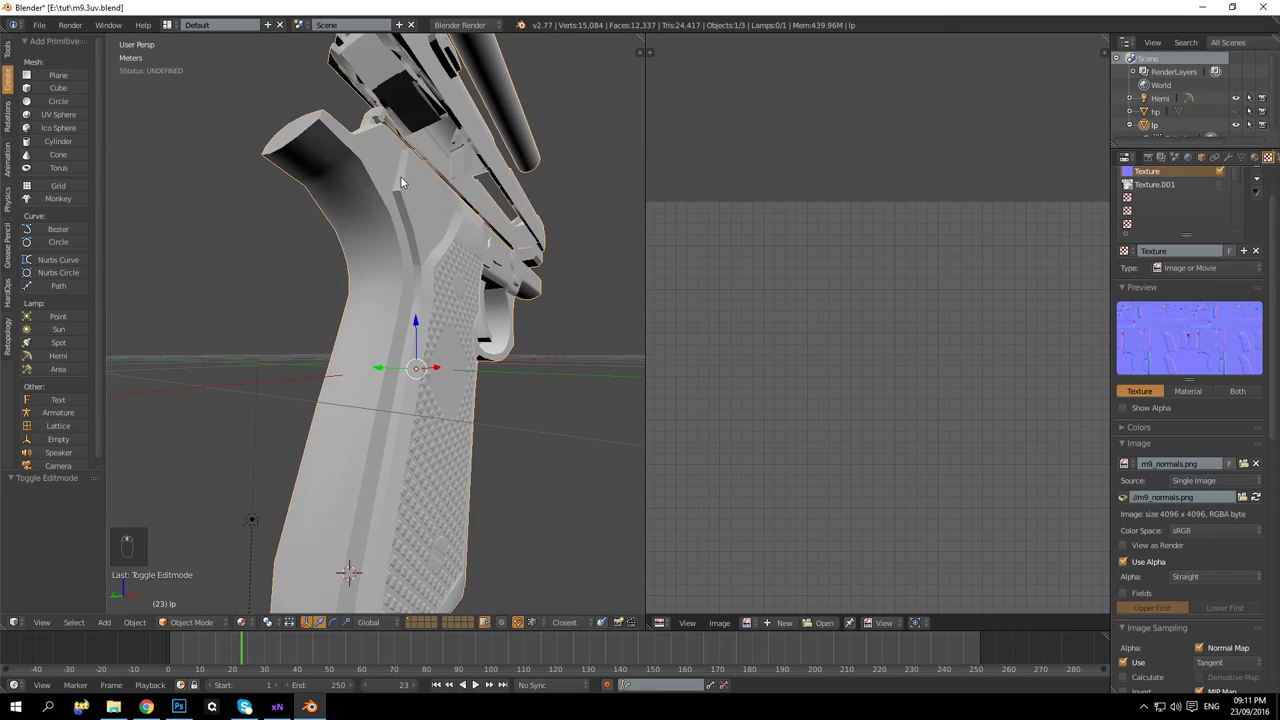
pyautogui.moveTo(459, 303); pyautogui.dragTo(460, 296)
pyautogui.middleClick(379, 307)
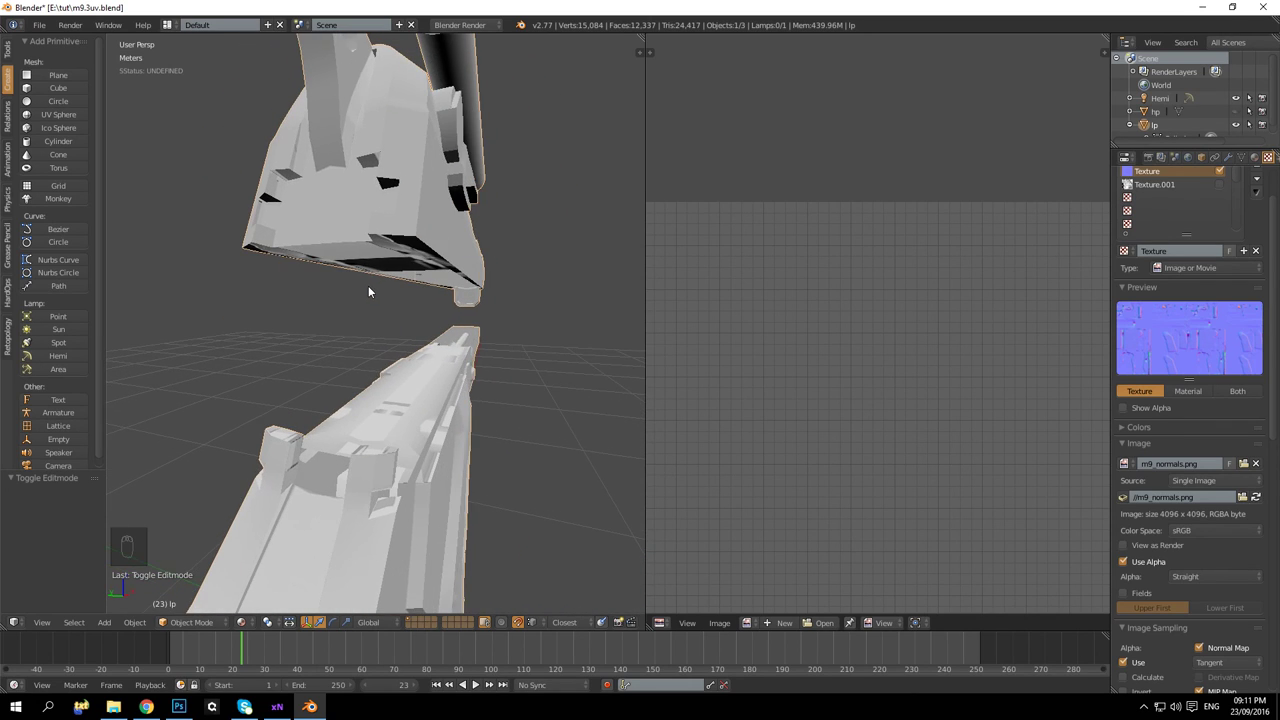
pyautogui.moveTo(439, 329); pyautogui.dragTo(441, 493)
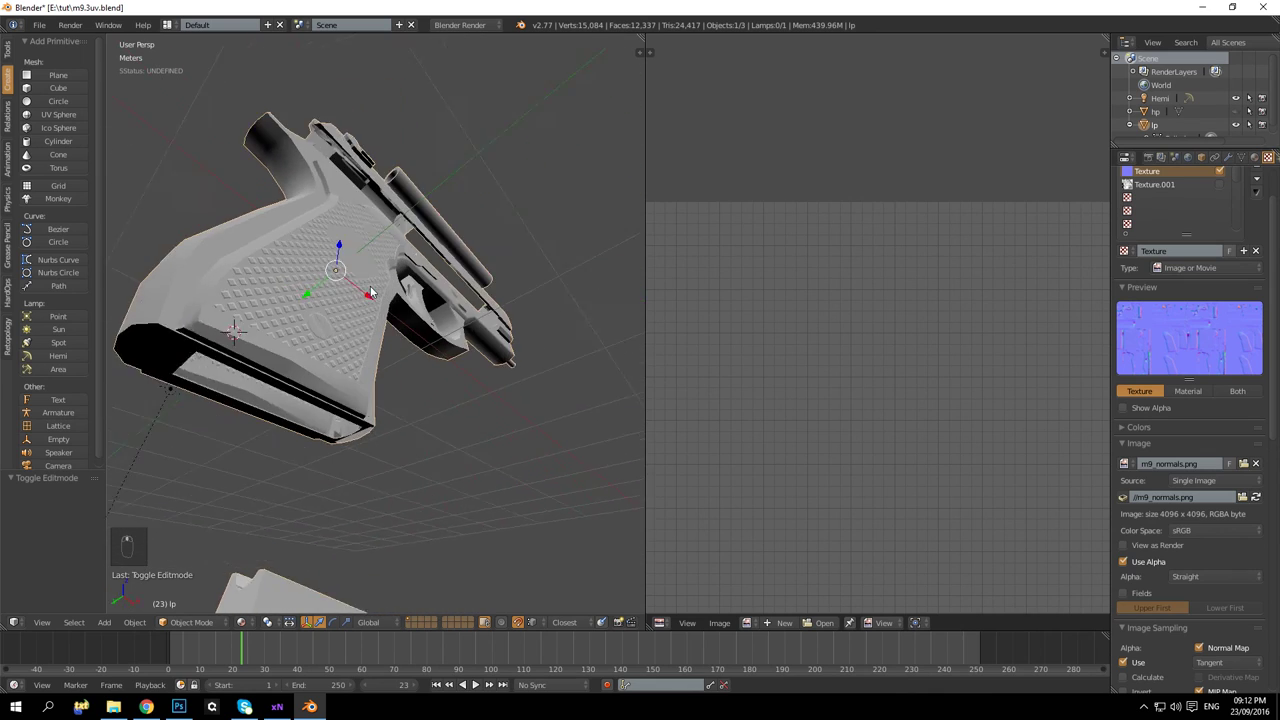